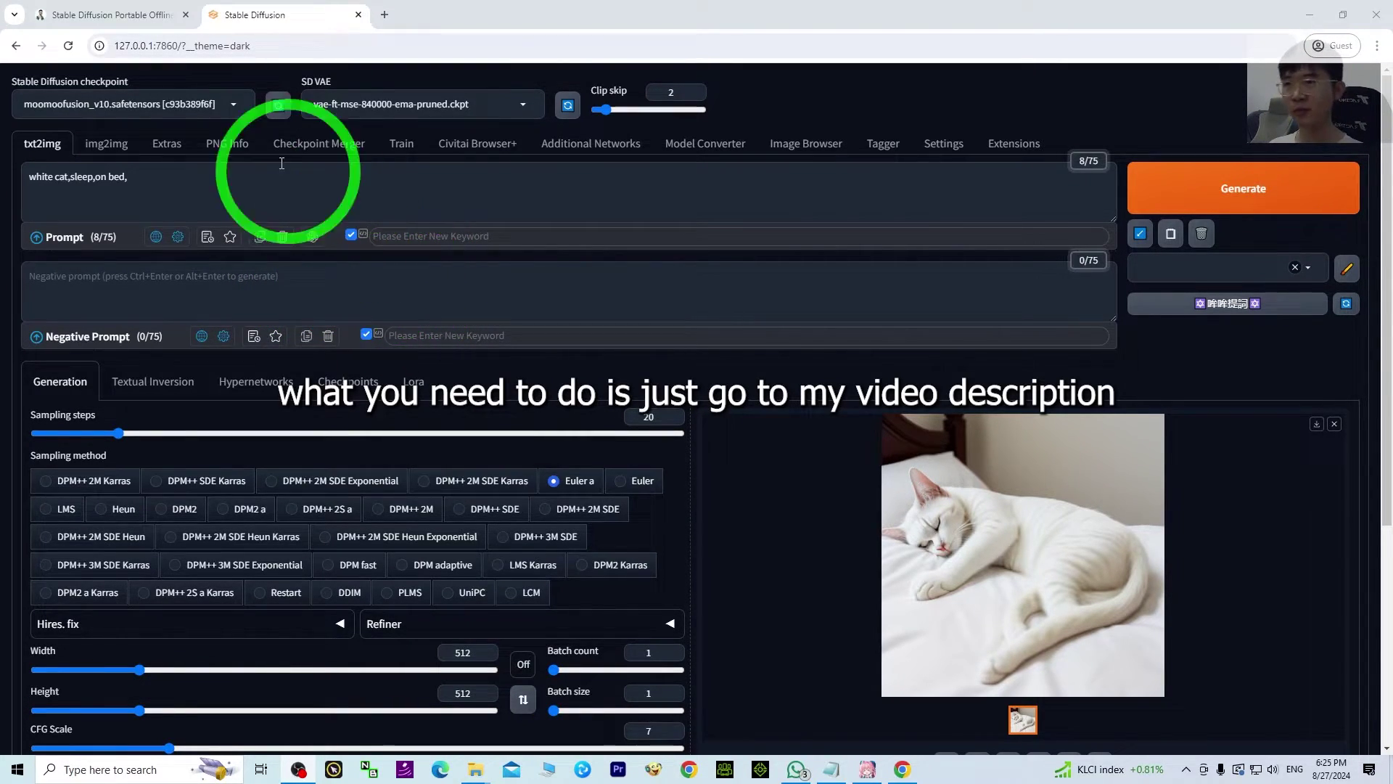
# Switch to the Freedom 3D tutorial page in the other browser tab.
pyautogui.moveTo(106, 8); pyautogui.dragTo(999, 186)
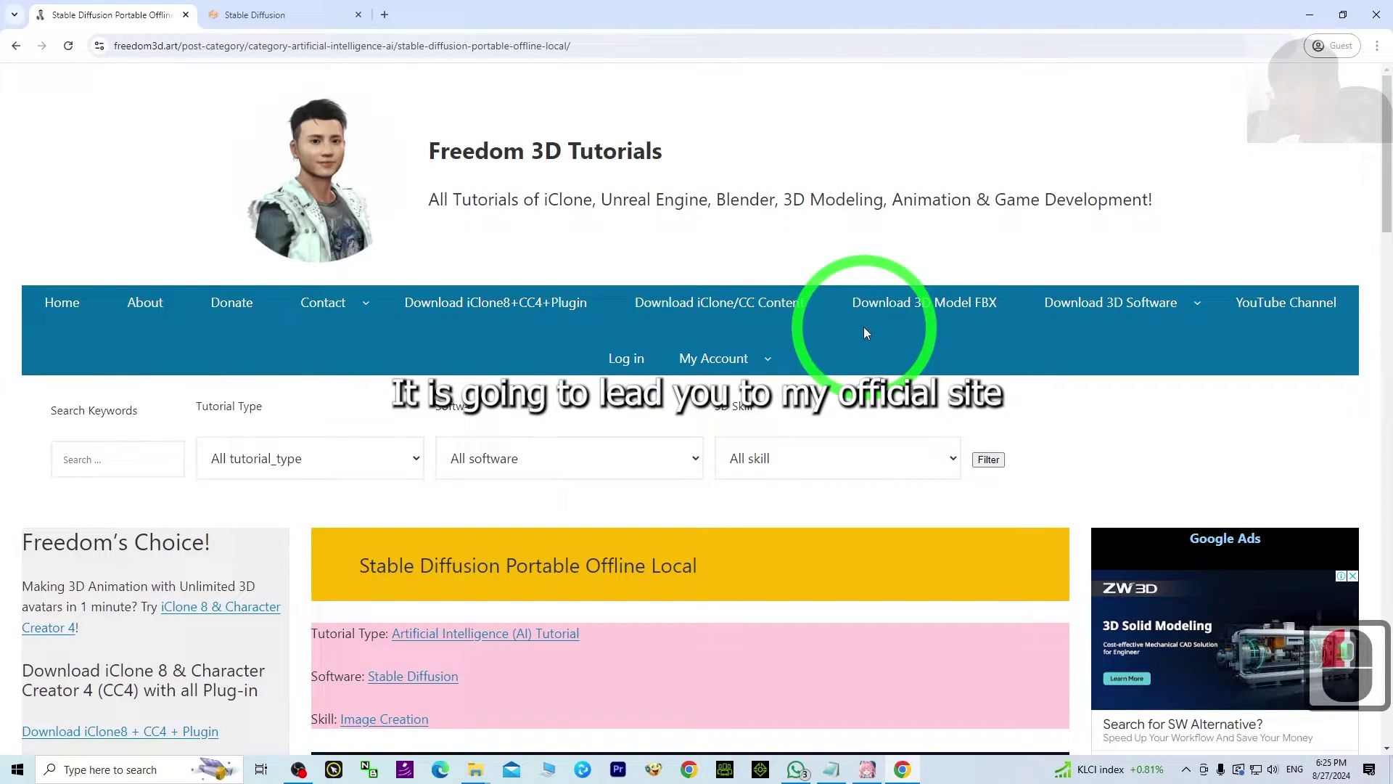
# Scroll to the 'Stable Diffusion Portable 20240723.zip' download link, then minimise the browser.
pyautogui.scroll(-3)
pyautogui.moveTo(848, 312); pyautogui.dragTo(864, 170)
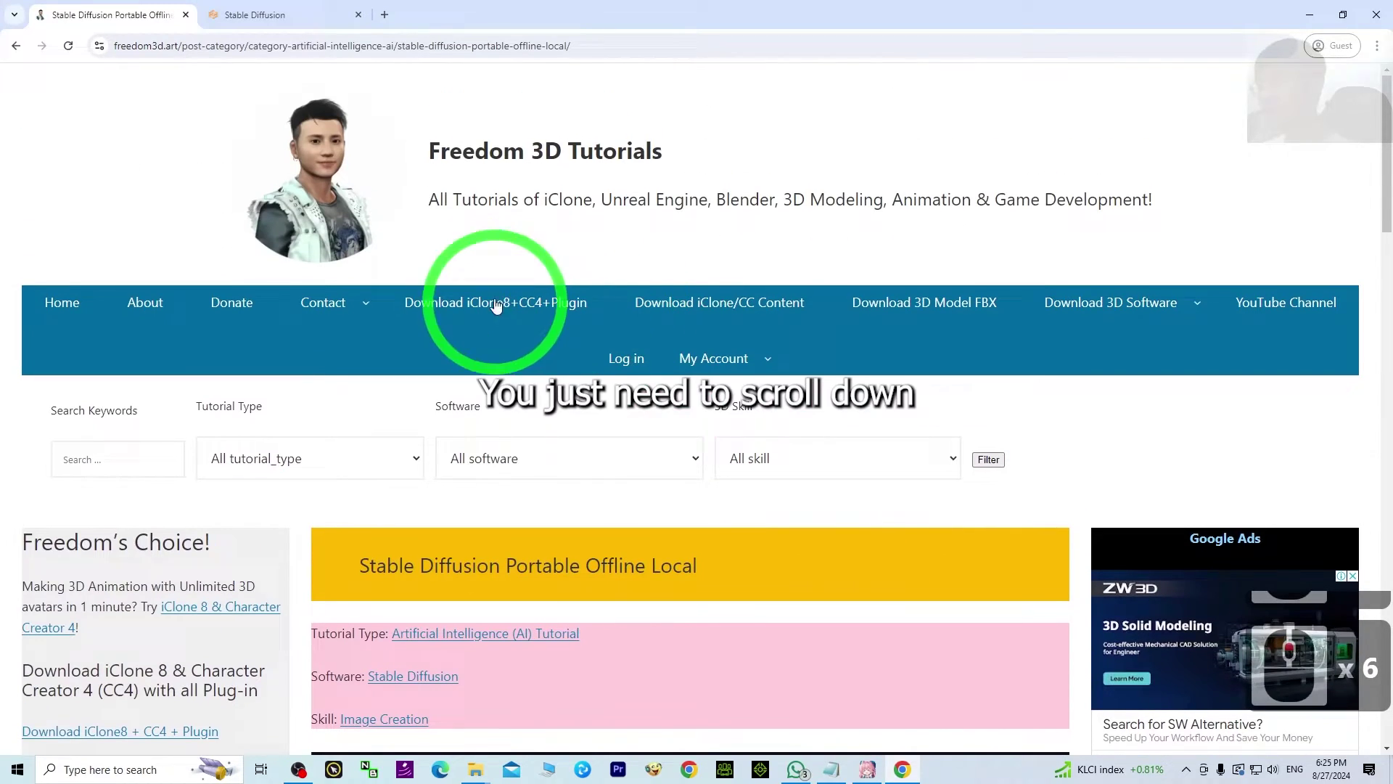
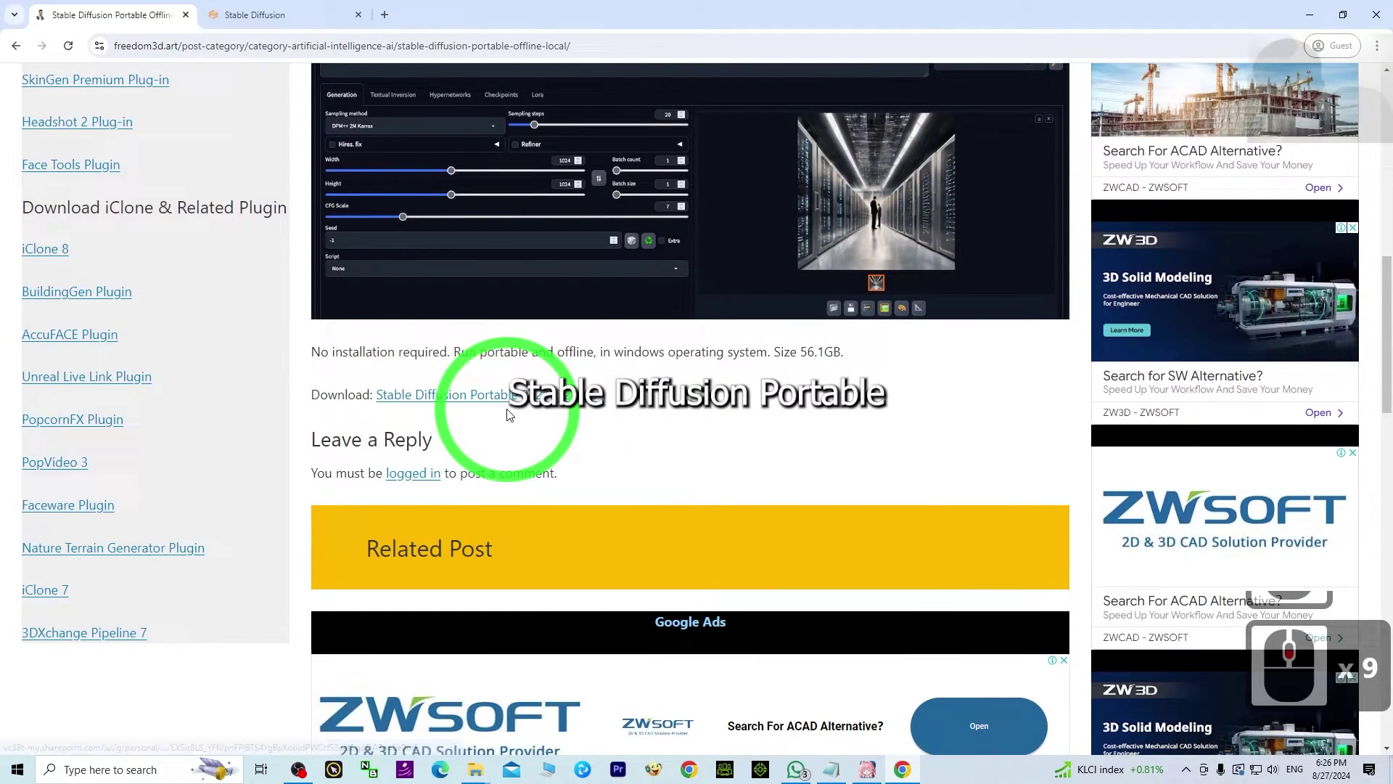
pyautogui.scroll(-3)
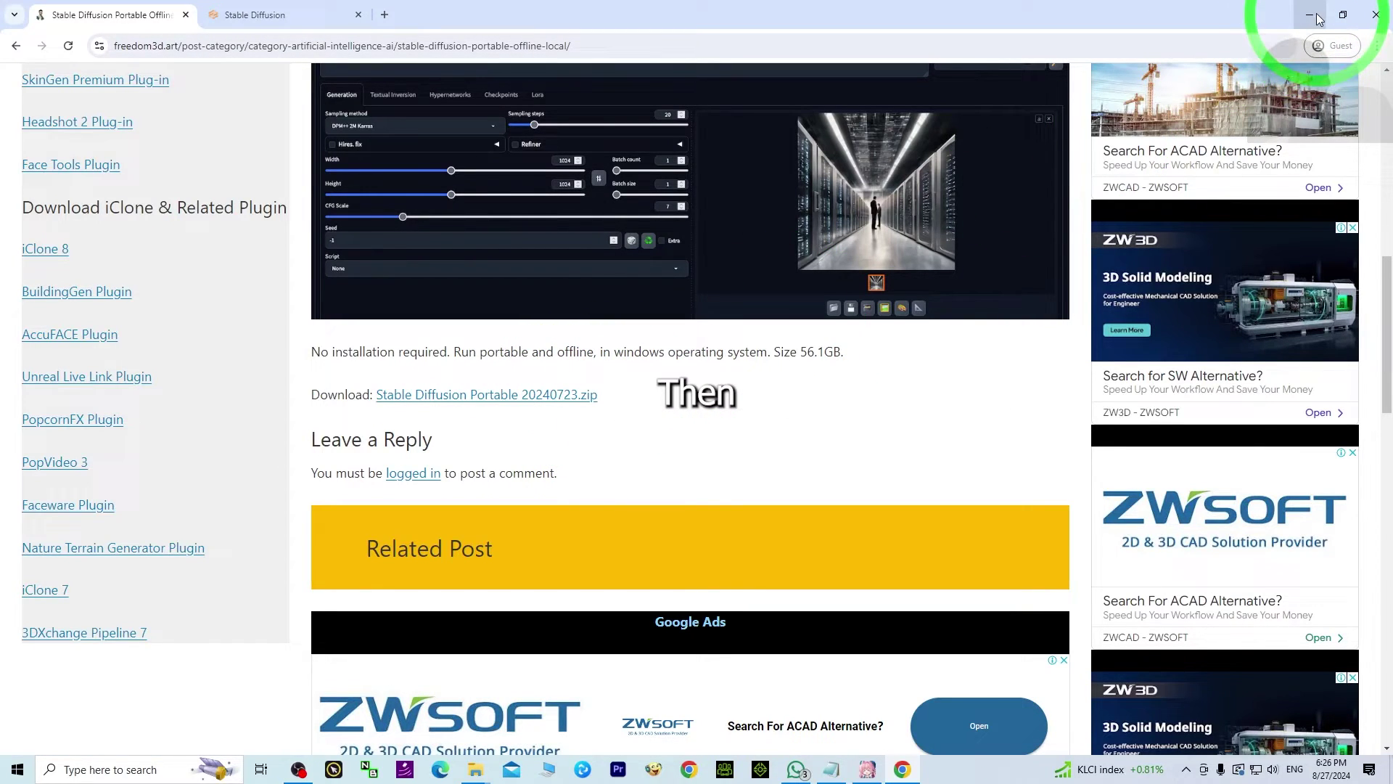
pyautogui.moveTo(1320, 17); pyautogui.dragTo(1016, 138)
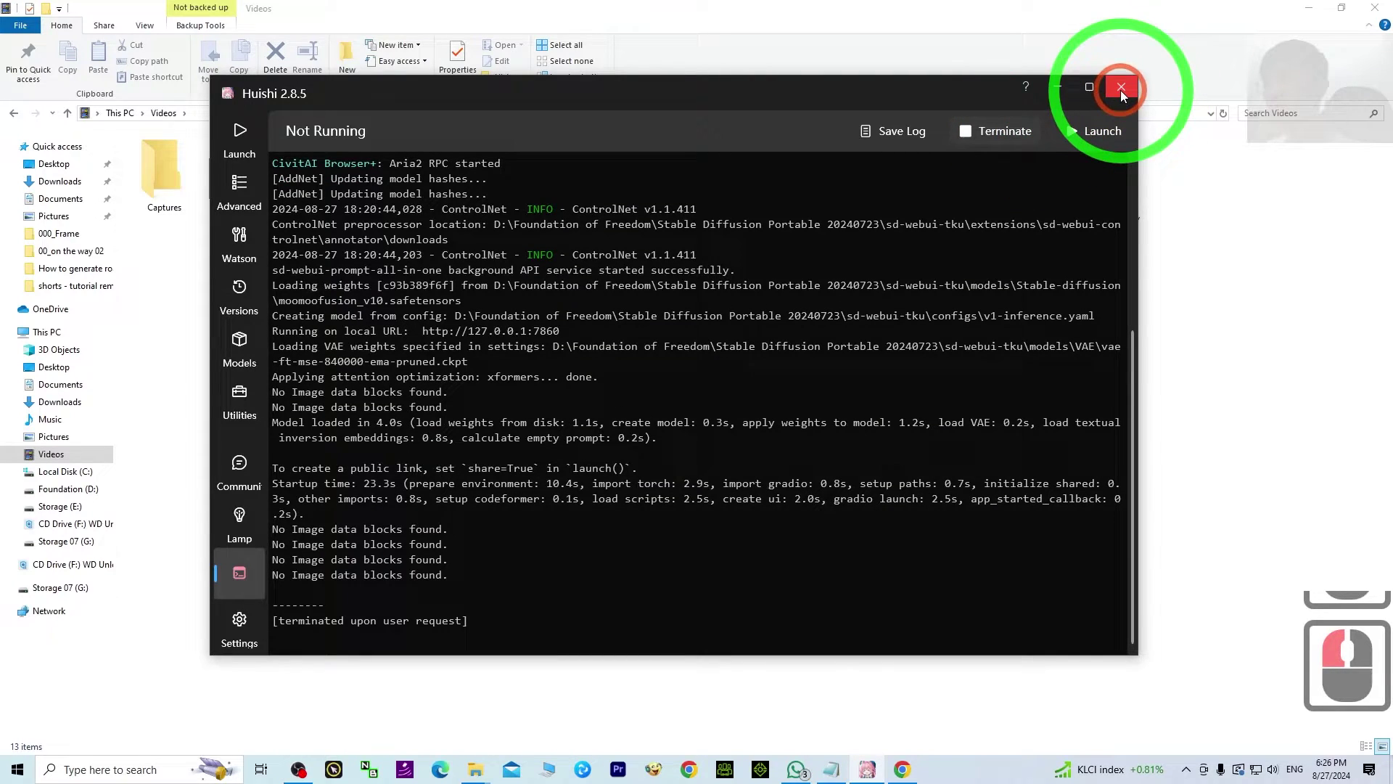
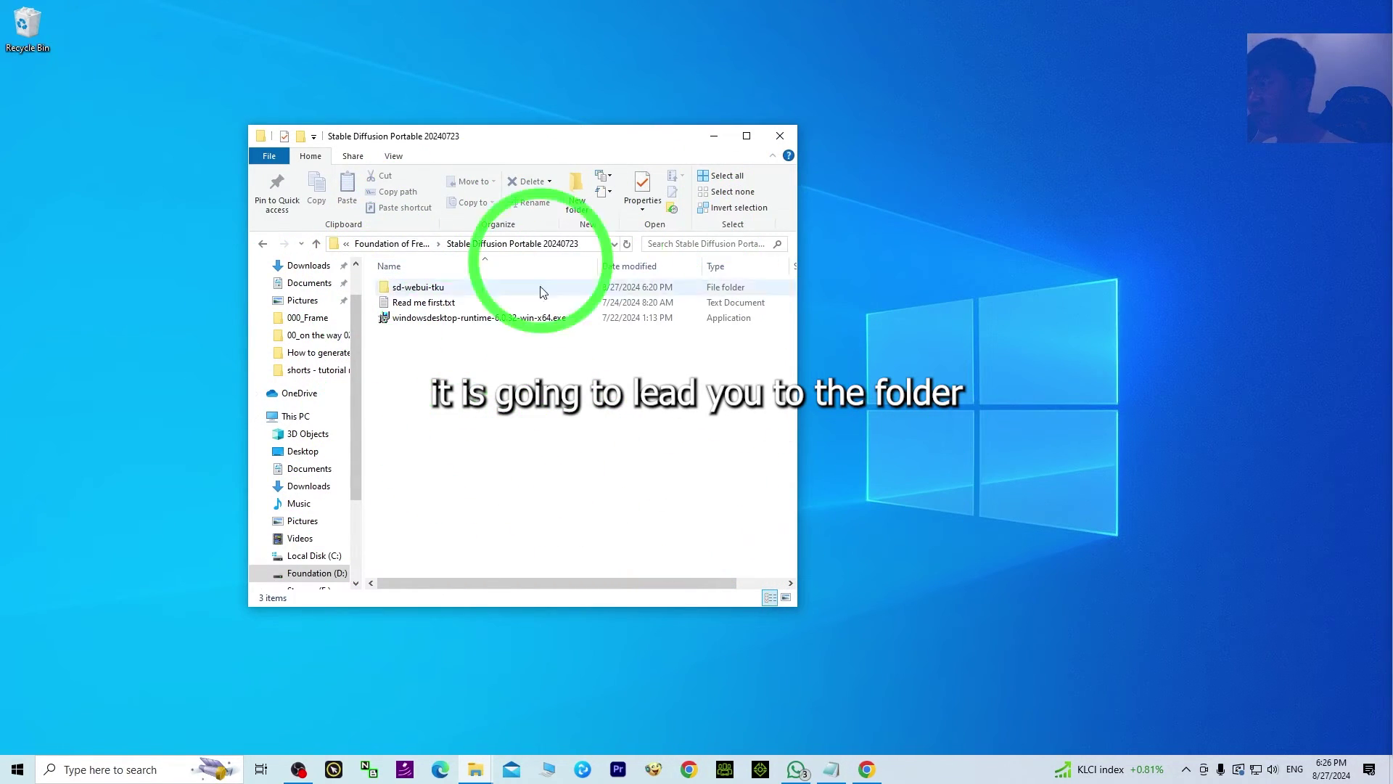
# Run windowsdesktop-runtime-6.0.32-win-x64.exe from the portable Stable Diffusion folder.
pyautogui.click(412, 320)
pyautogui.click(407, 328)
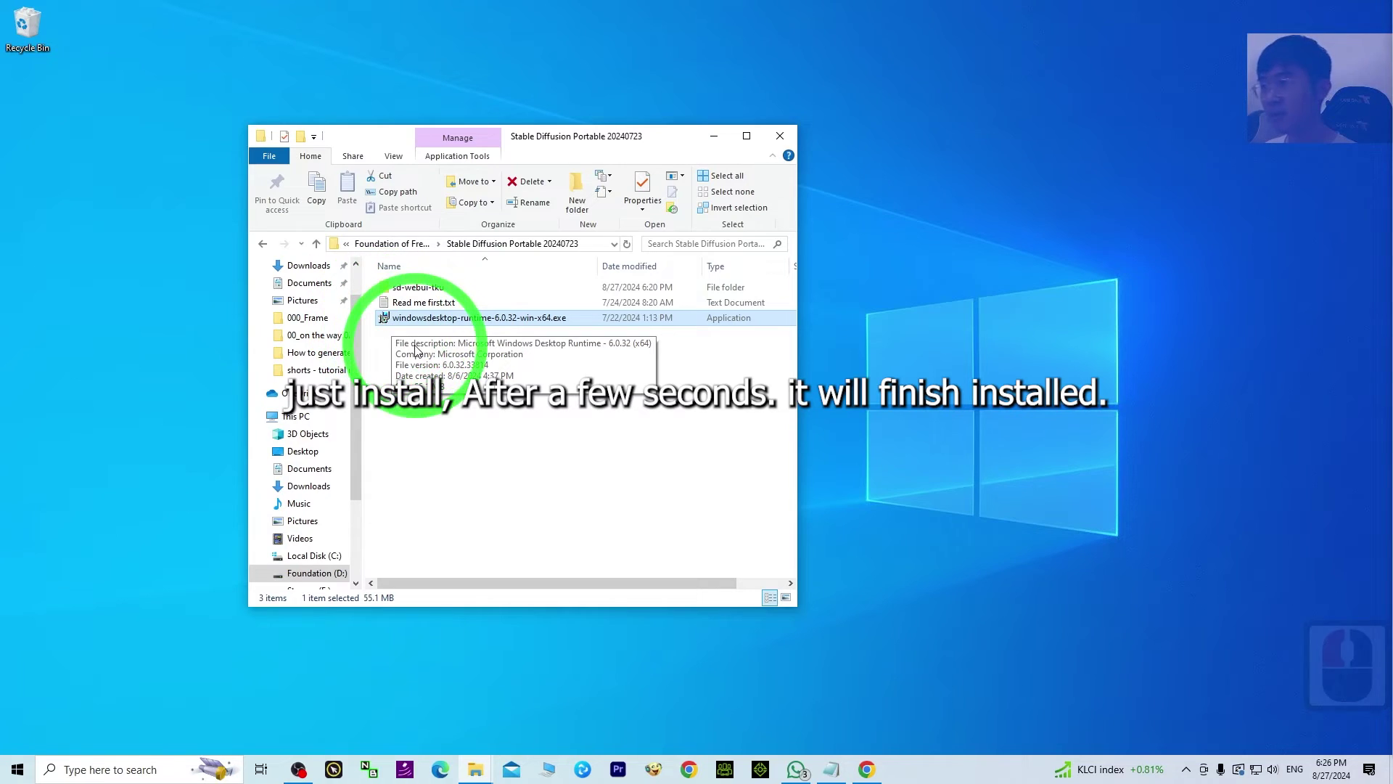
pyautogui.click(387, 329)
pyautogui.click(406, 323)
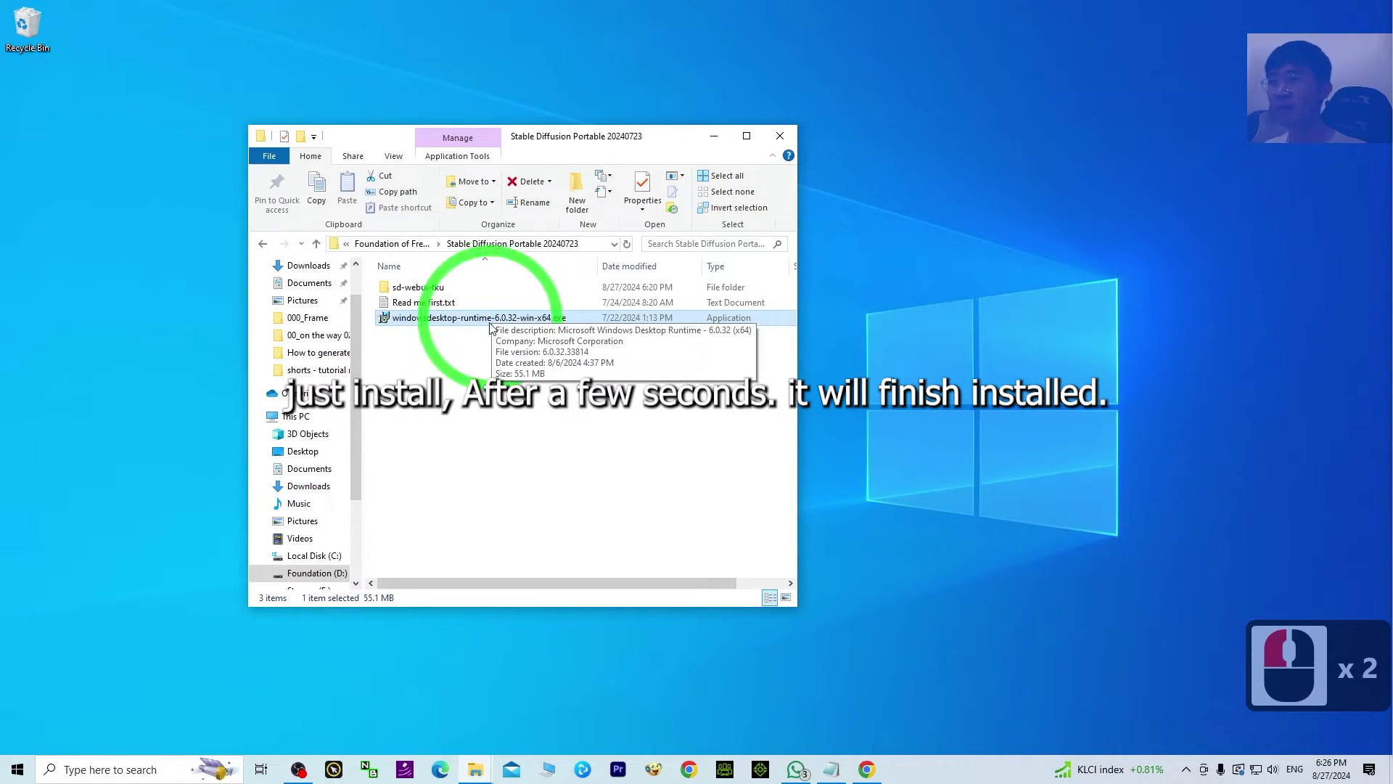
pyautogui.click(731, 484)
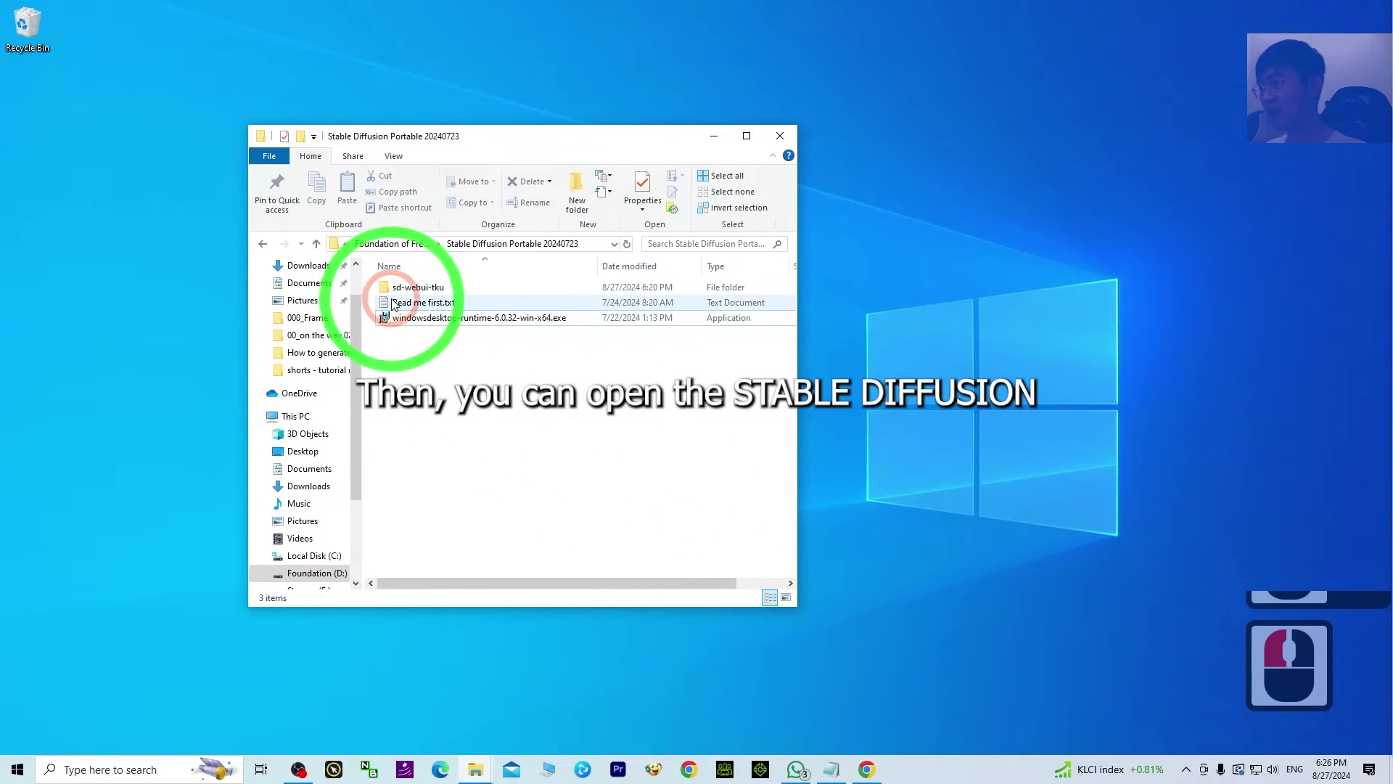
# Start TKU.exe inside sd-webui-tku and skip the update check to reach the Huishi launcher.
pyautogui.doubleClick(404, 287)
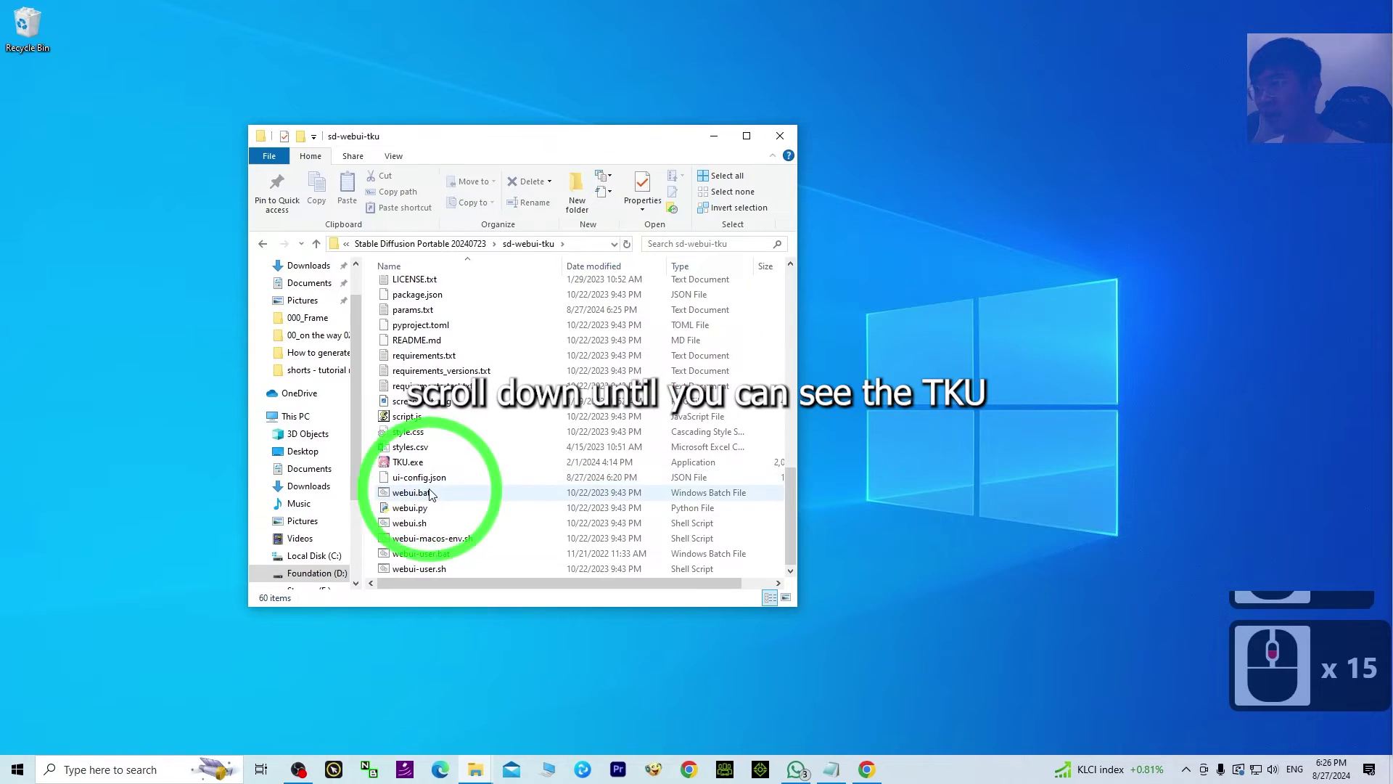
pyautogui.click(405, 464)
pyautogui.click(405, 464)
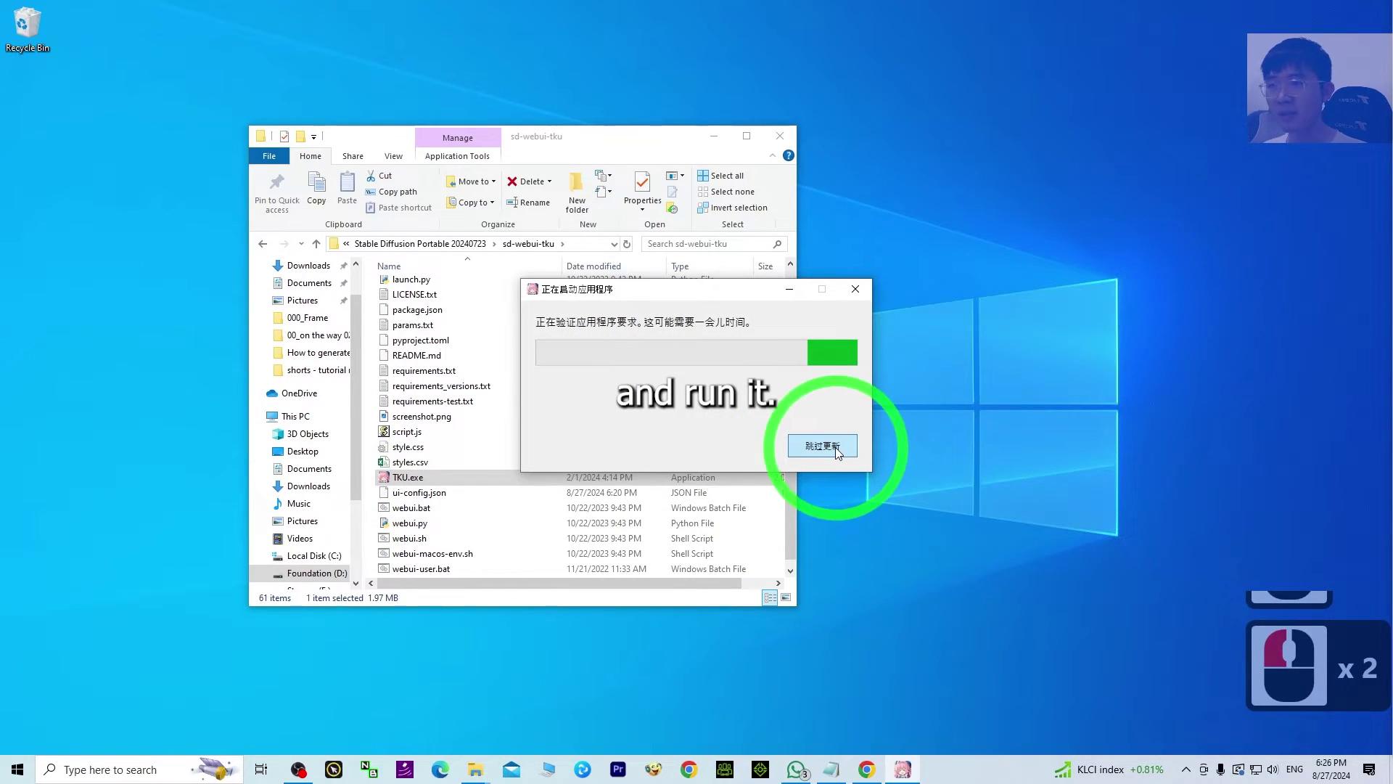
pyautogui.click(831, 450)
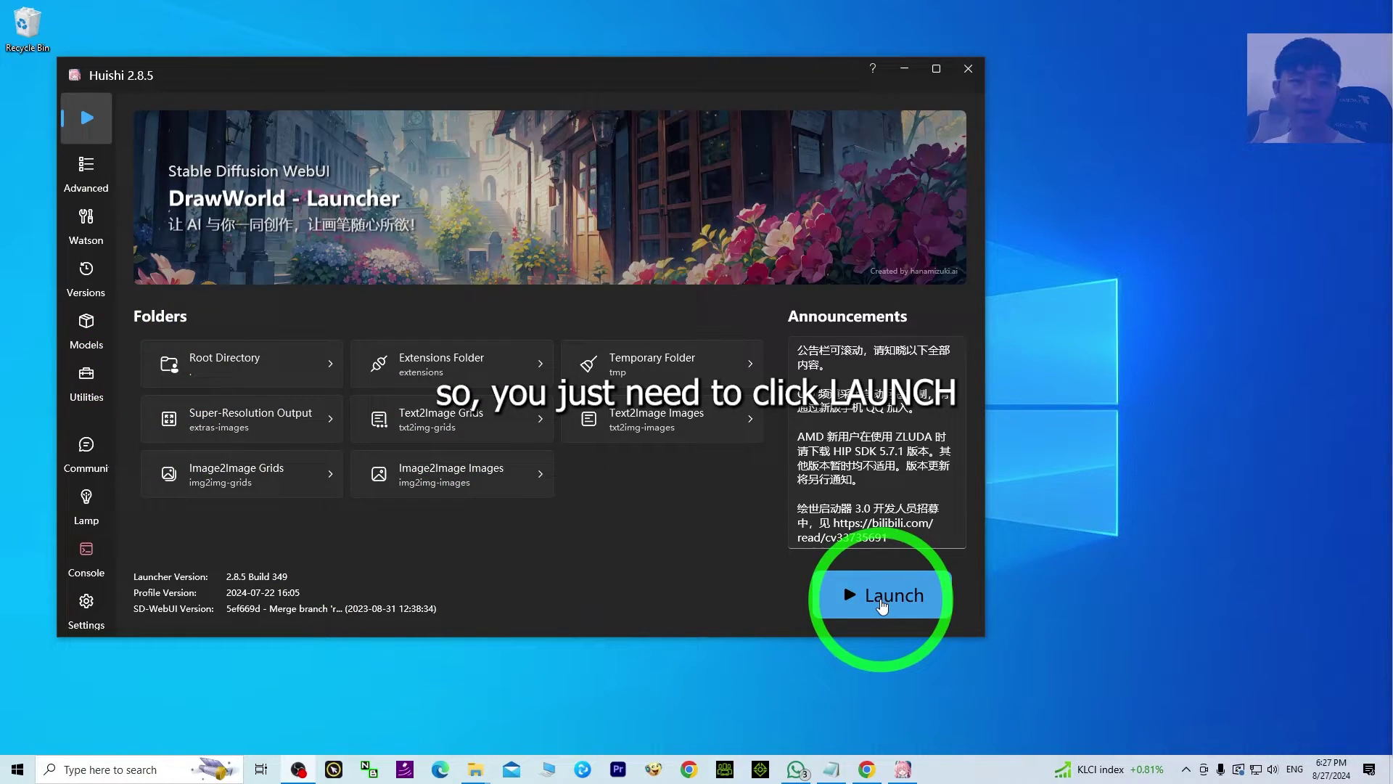
# Launch Stable Diffusion WebUI from the Huishi launcher's Launch button.
pyautogui.click(887, 606)
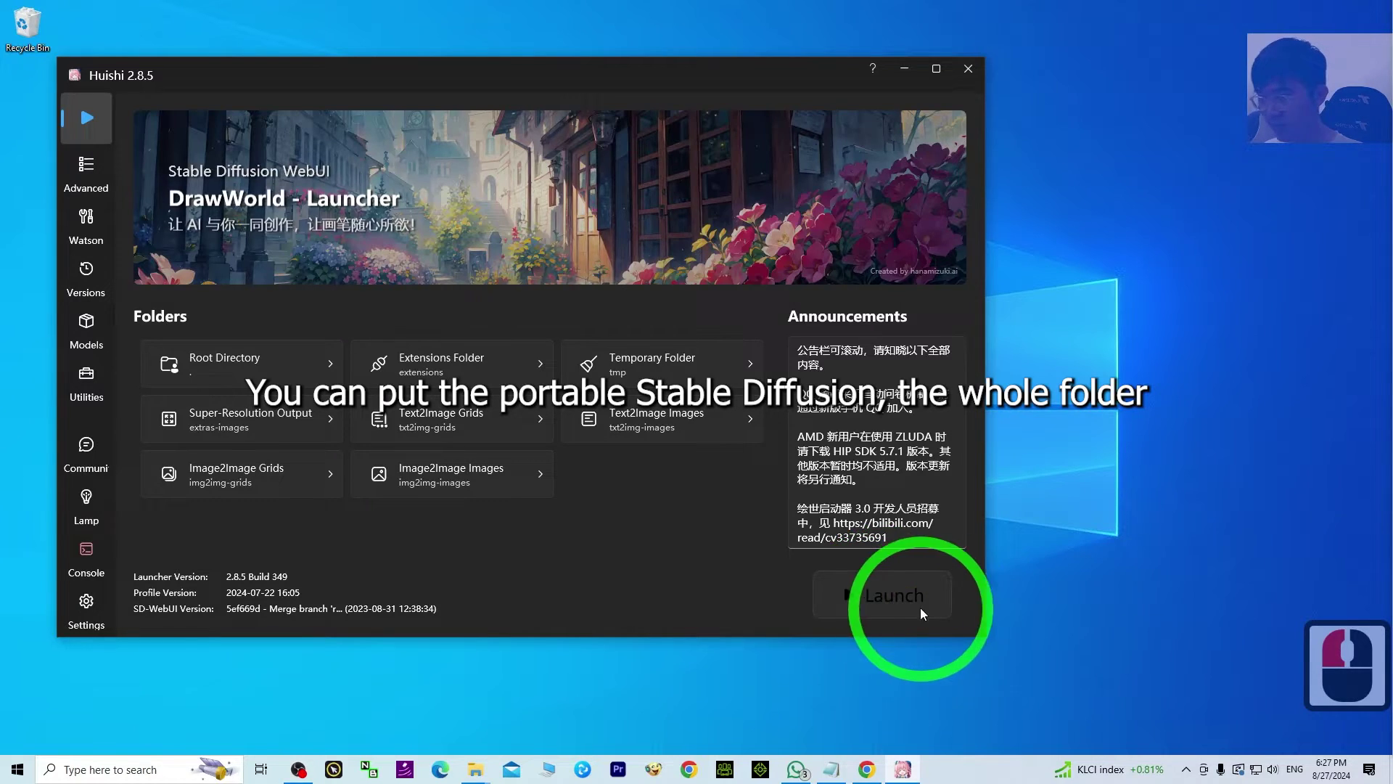
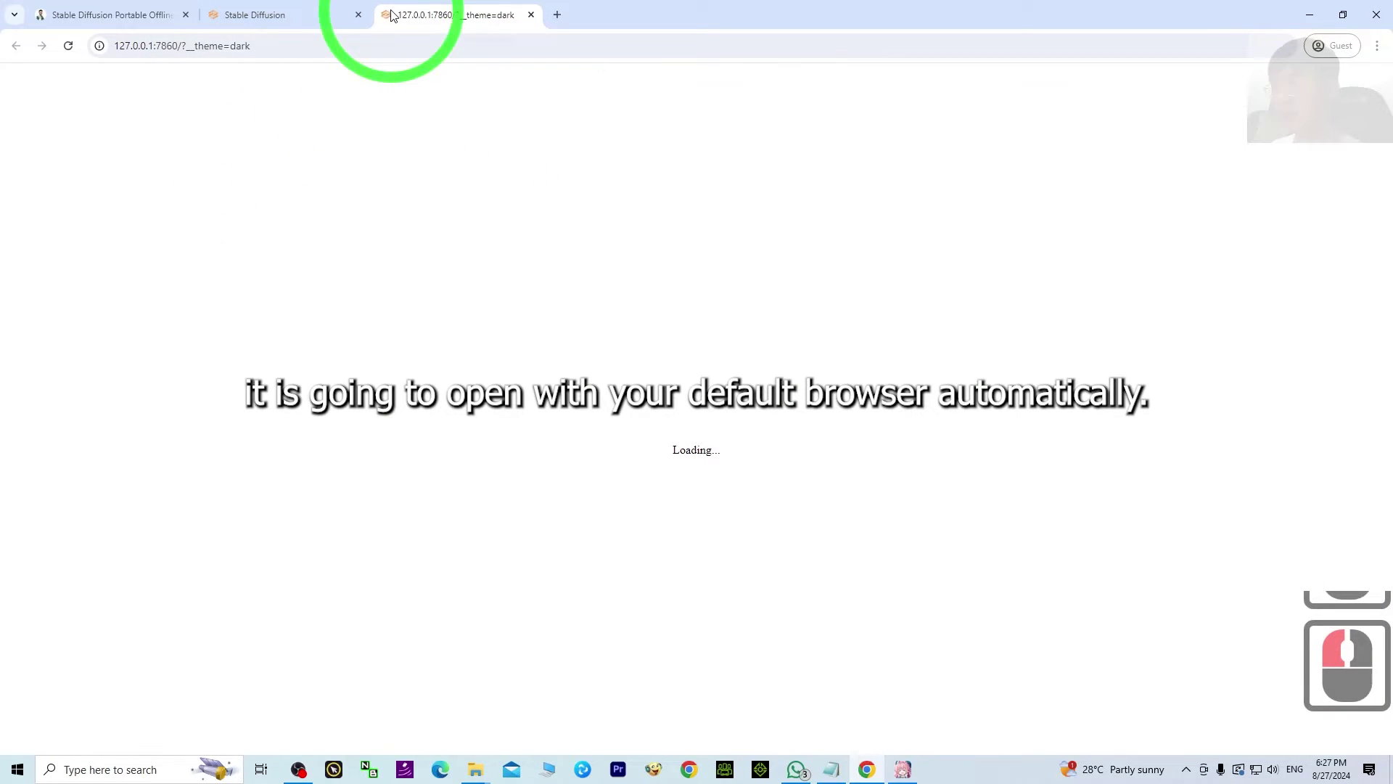
# Close the extra Stable Diffusion tab, leaving the 127.0.0.1:7860 interface loaded.
pyautogui.click(358, 18)
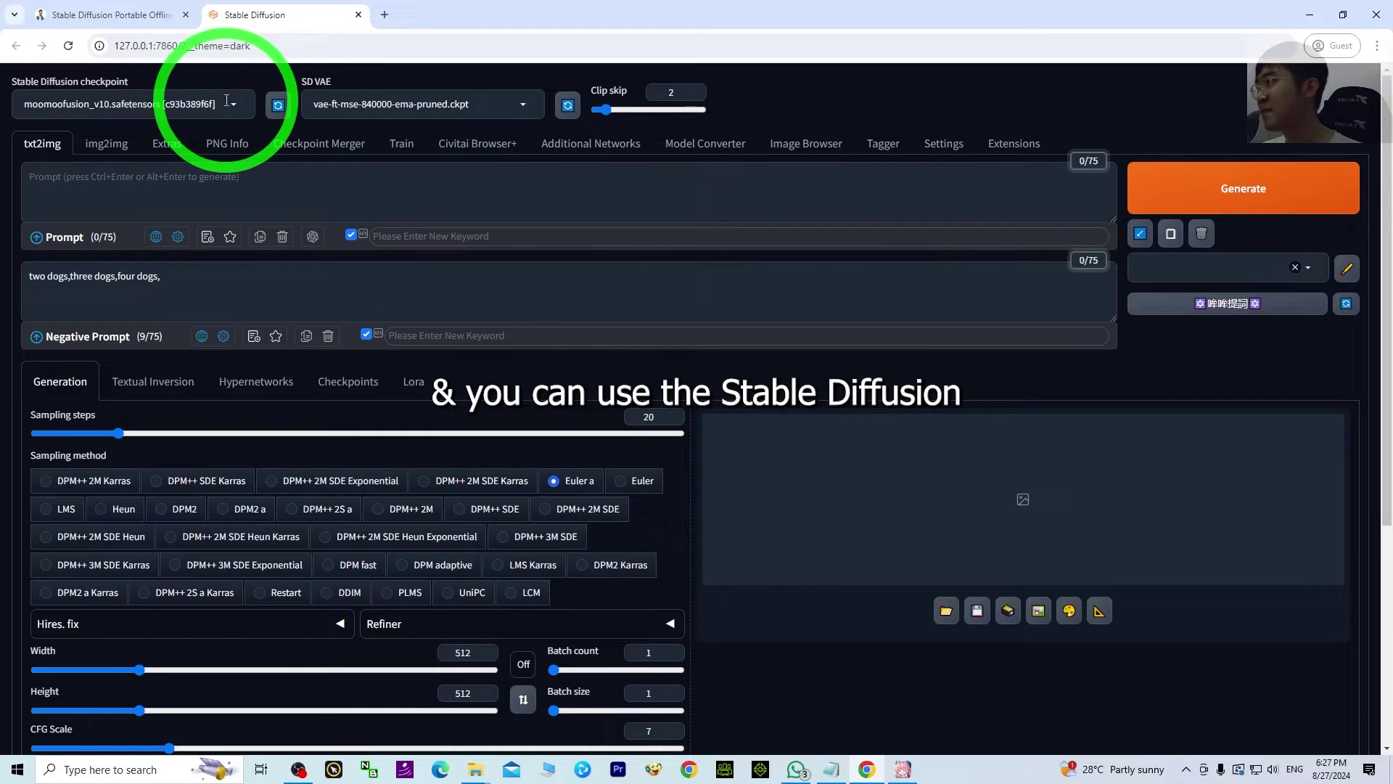
# Select moomoofusion_v10.safetensors as checkpoint and vae-ft-mse-840000-ema-pruned.ckpt as SD VAE.
pyautogui.click(229, 103)
pyautogui.click(234, 103)
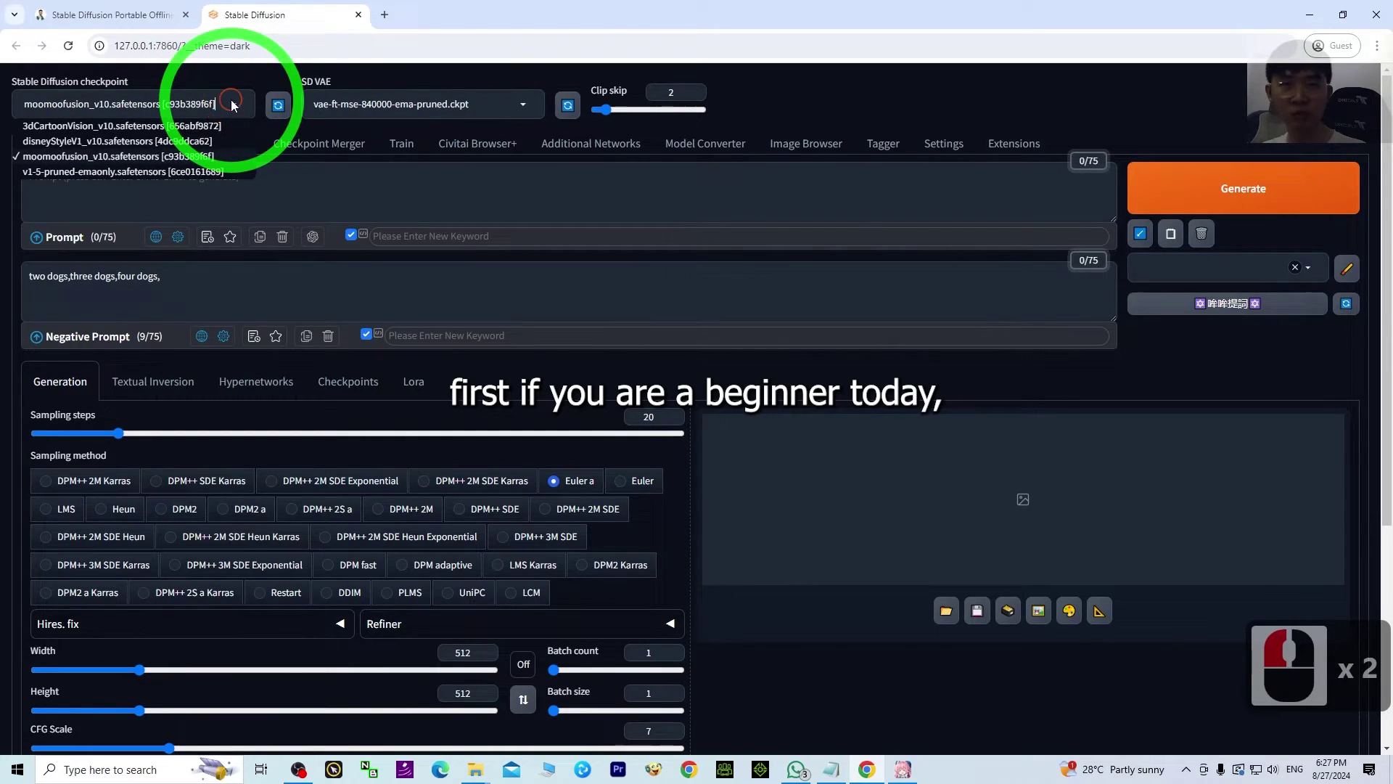
pyautogui.click(234, 103)
pyautogui.click(234, 103)
pyautogui.click(244, 114)
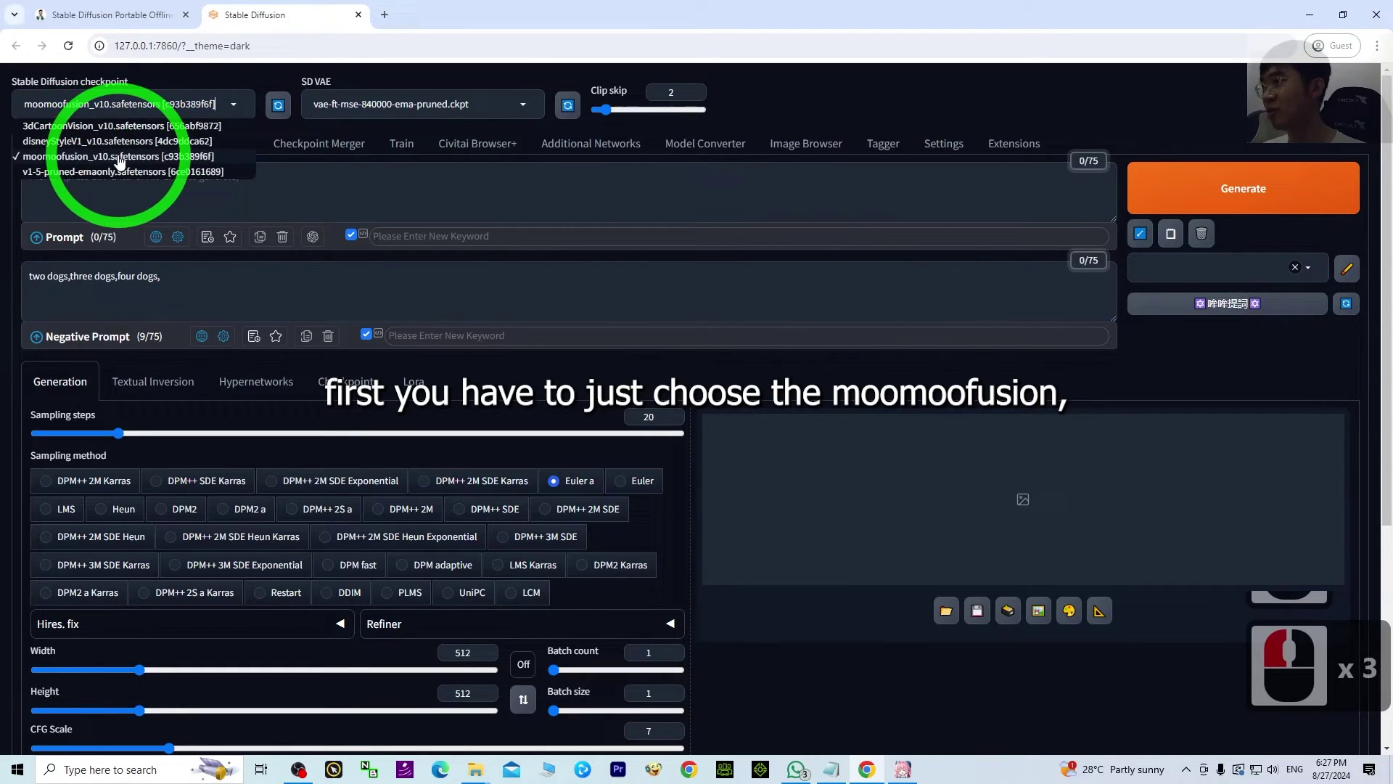
pyautogui.click(124, 161)
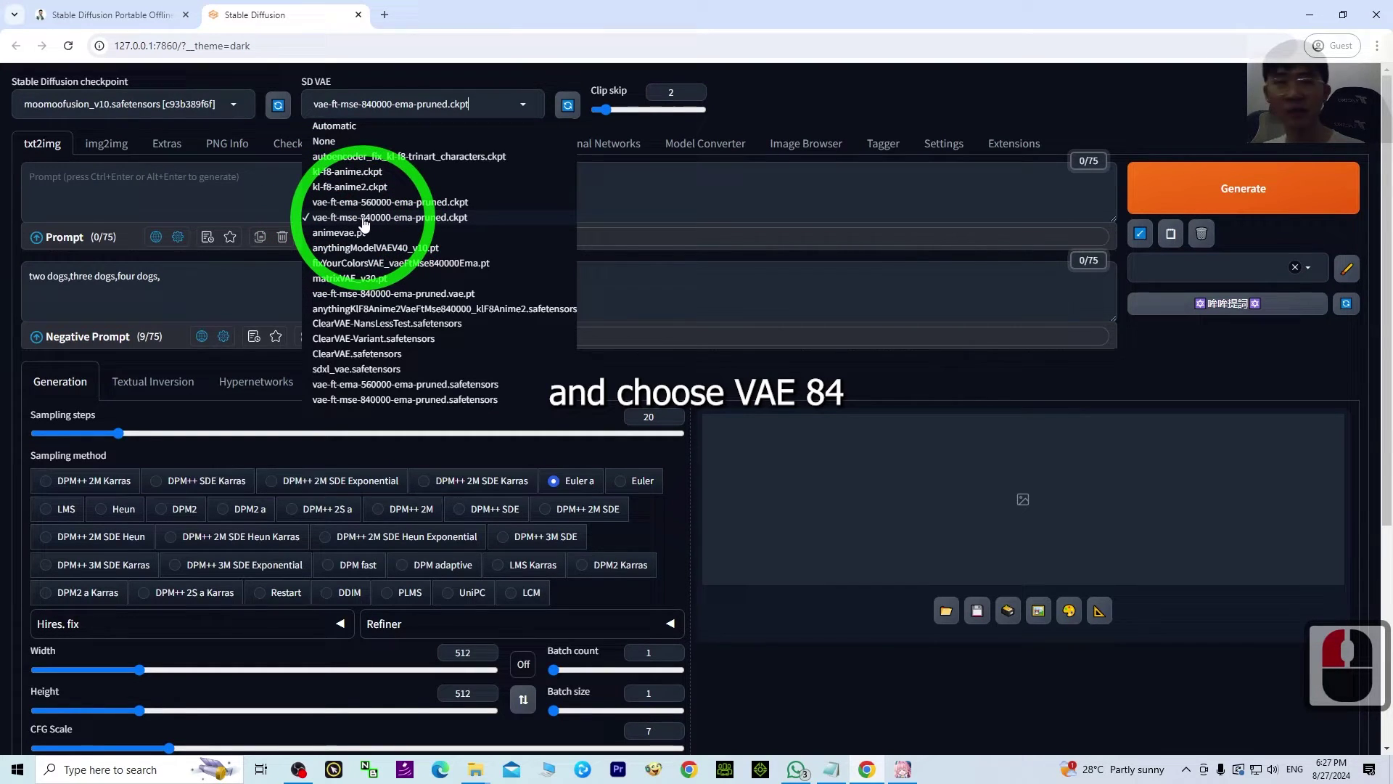
pyautogui.click(368, 223)
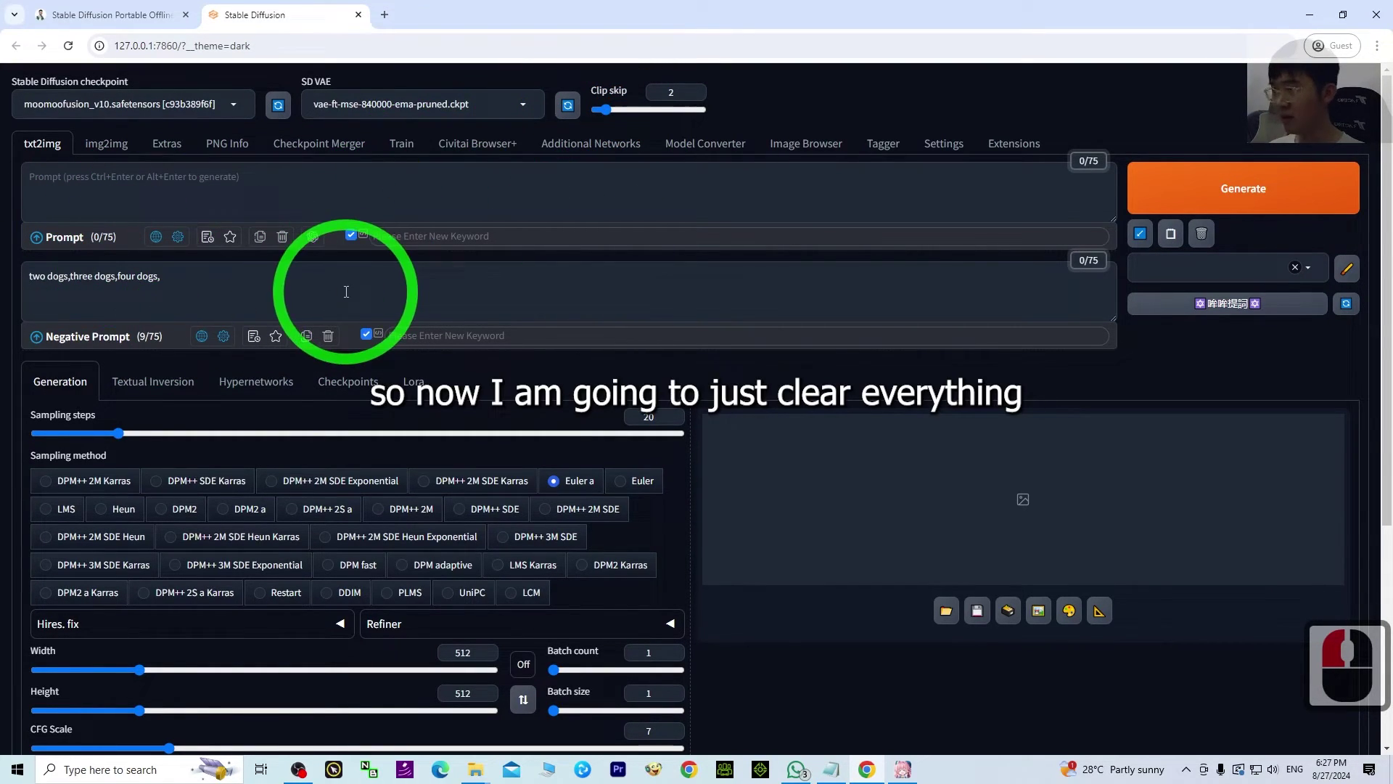
# Delete the 'two dogs,three dogs,four dogs,' negative prompt so both prompts are empty.
pyautogui.click(26, 249)
pyautogui.press('BackSpace')
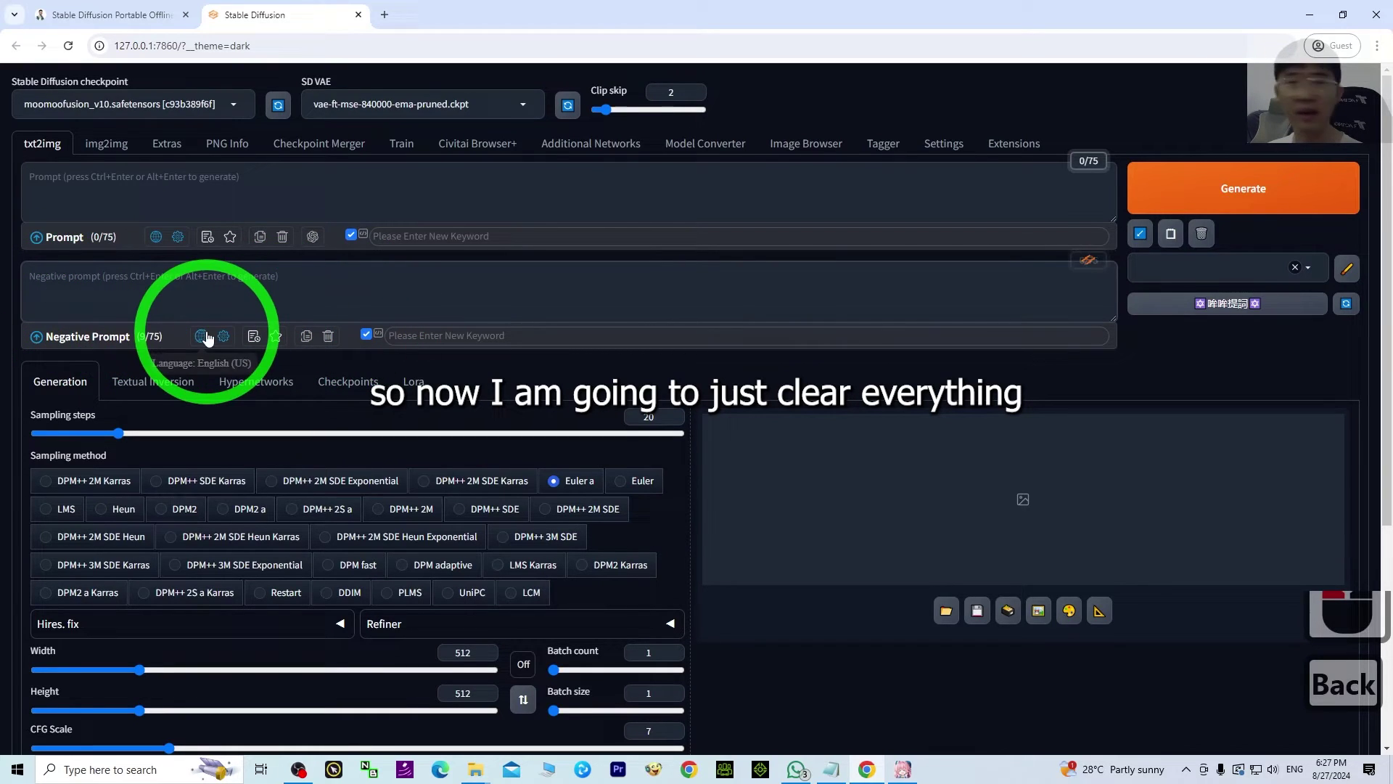
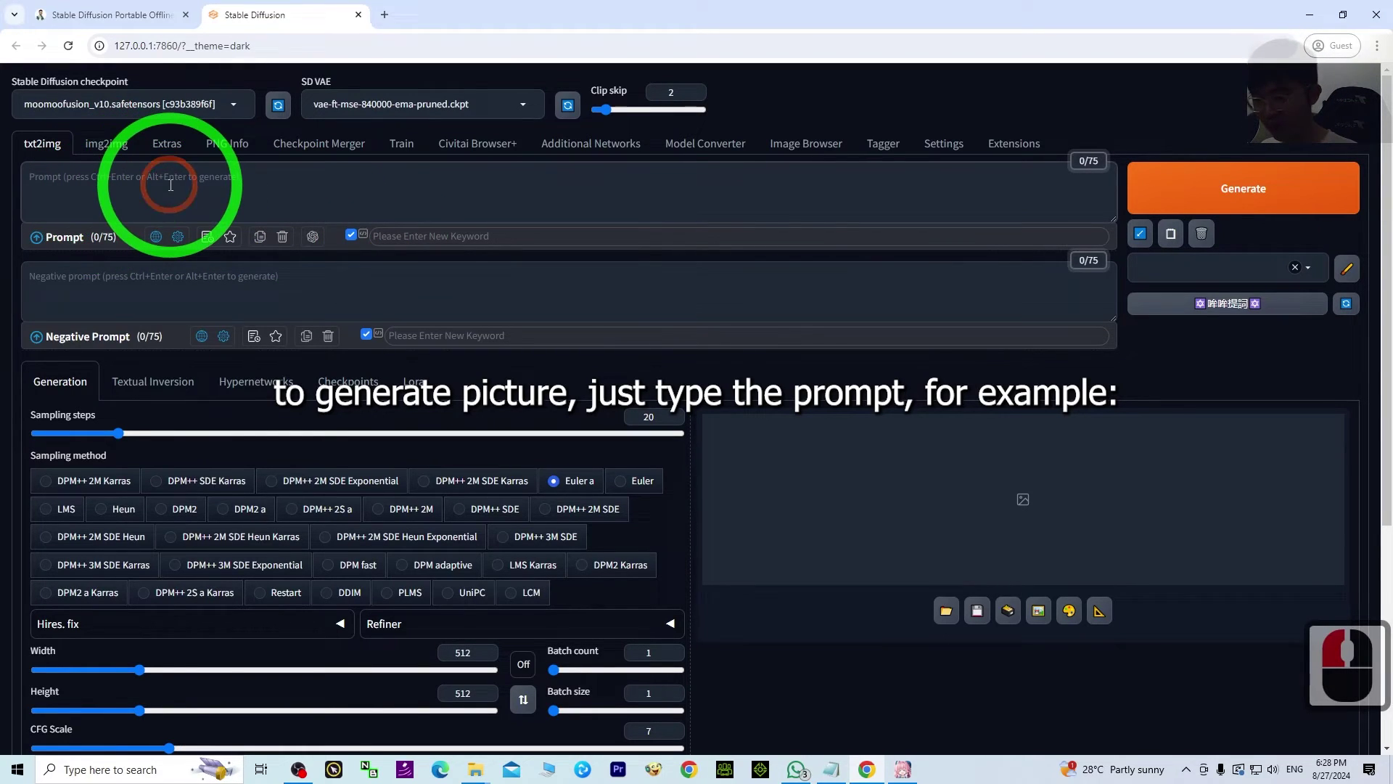
# Generate an image from the prompt 'white cat,sleeping,on bed,'.
pyautogui.write('white cat, sl')
pyautogui.click(169, 180)
pyautogui.write('eepi')
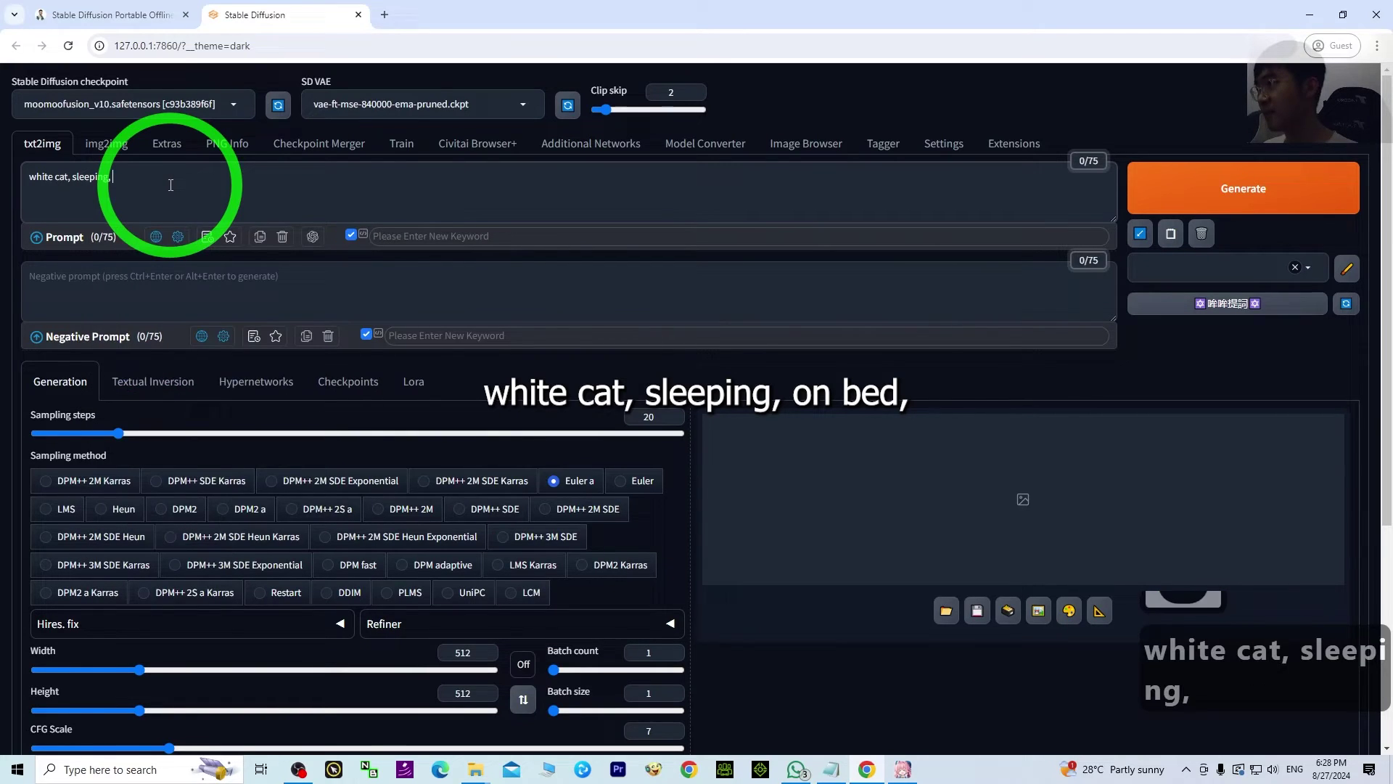
pyautogui.write('on bed,')
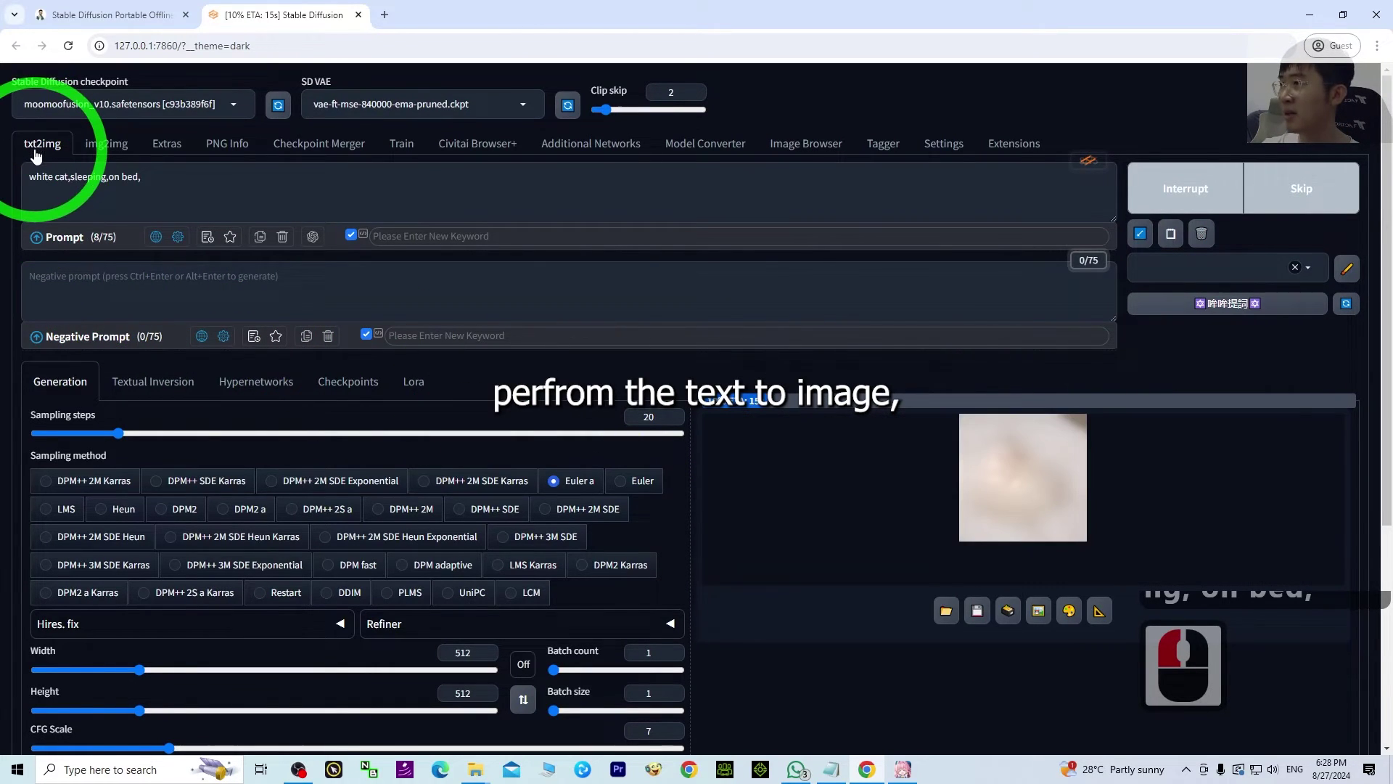
pyautogui.click(1196, 447)
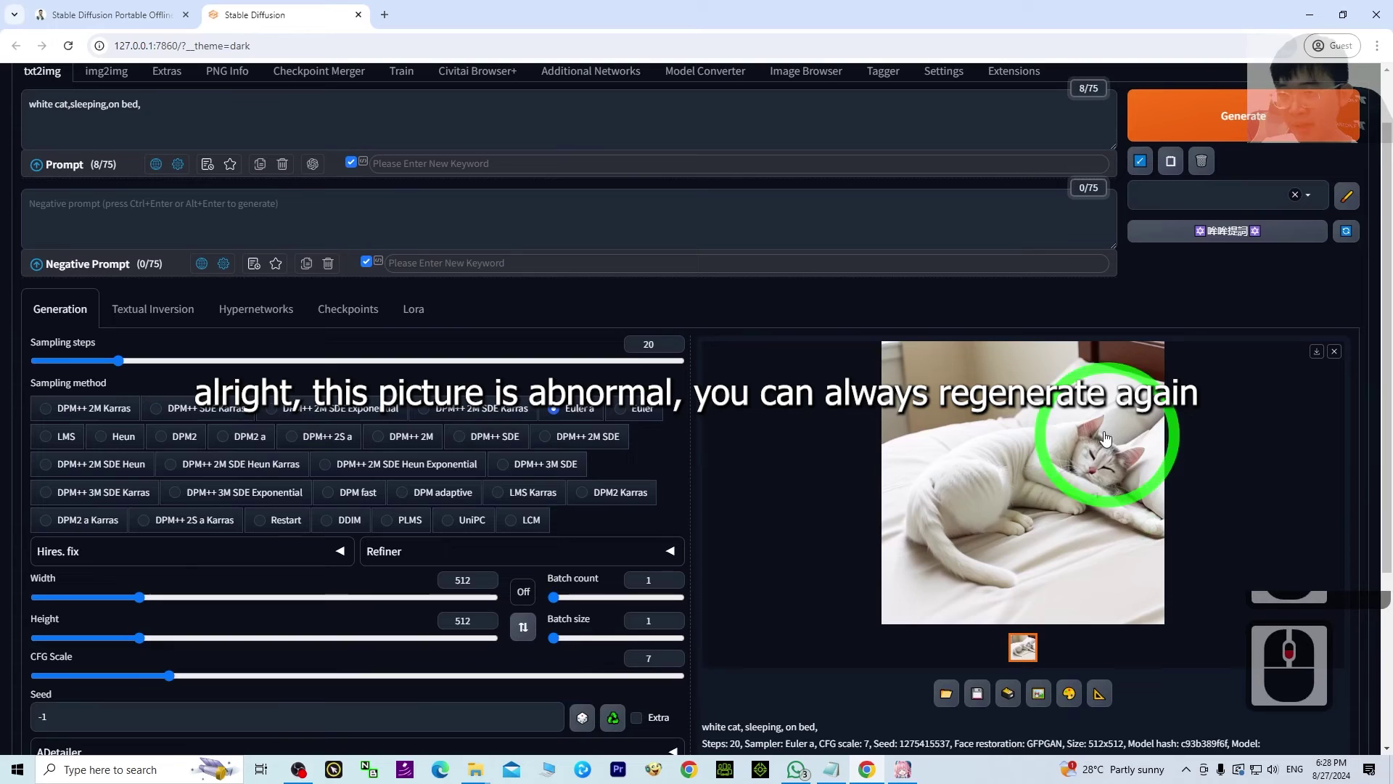
# Regenerate the white cat image once more, view it, then minimise the browser.
pyautogui.click(1235, 126)
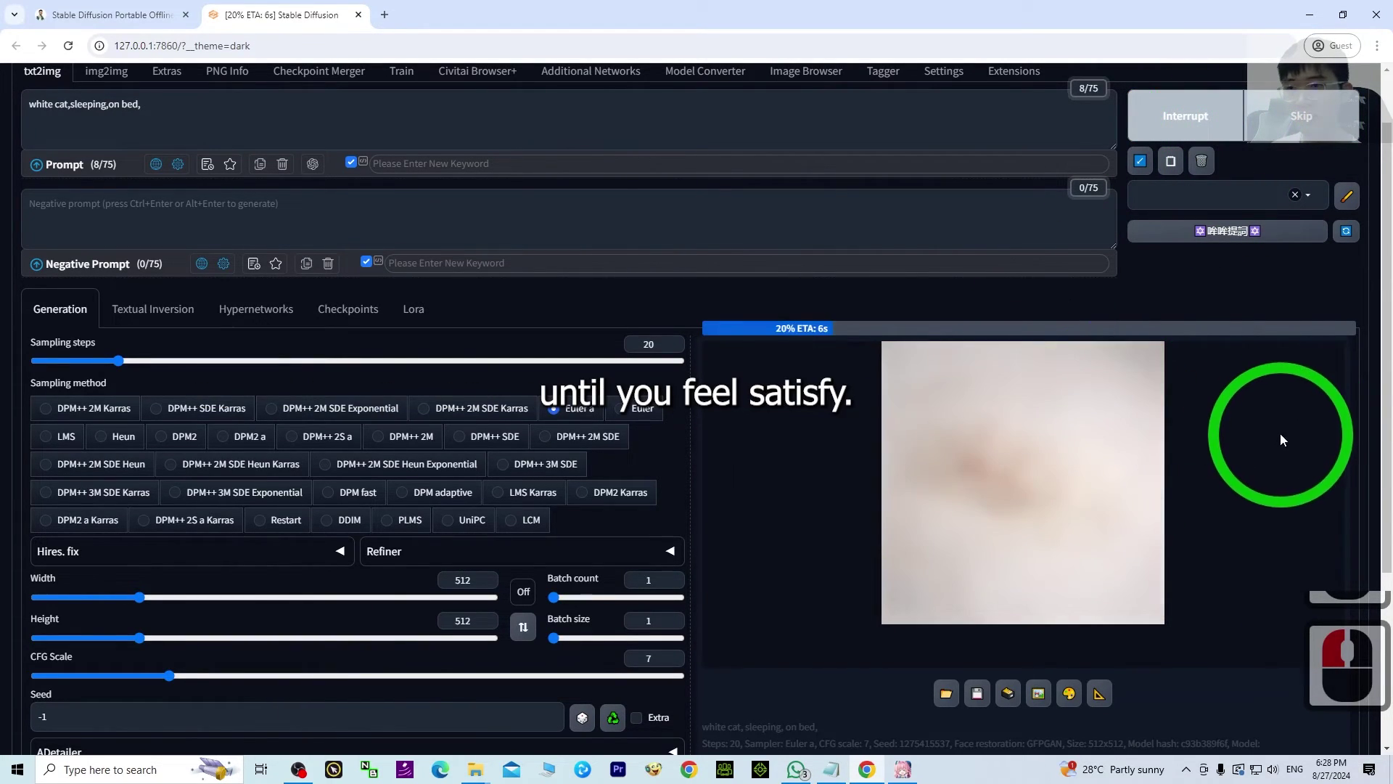
pyautogui.moveTo(1288, 436); pyautogui.dragTo(1289, 477)
pyautogui.moveTo(1082, 493); pyautogui.dragTo(1049, 435)
pyautogui.press('Escape')
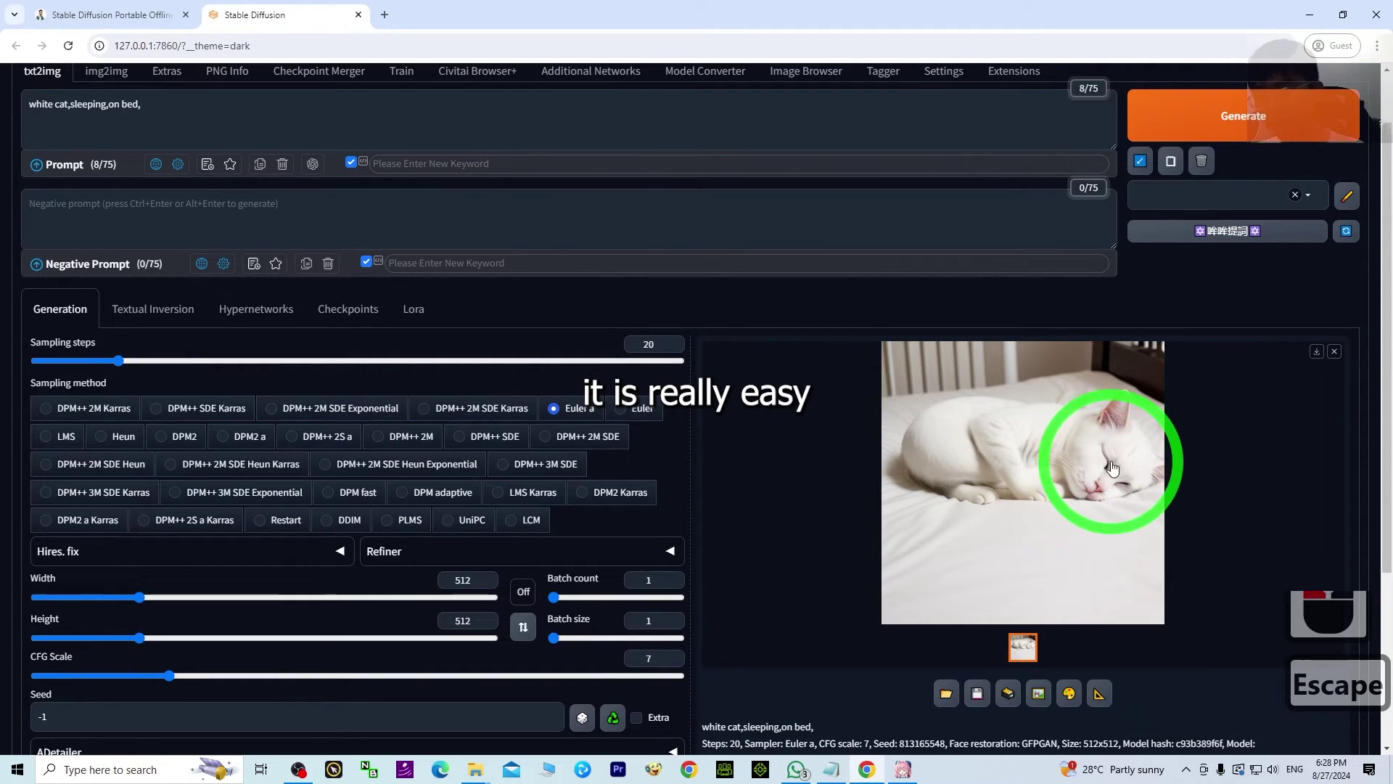
pyautogui.click(1295, 31)
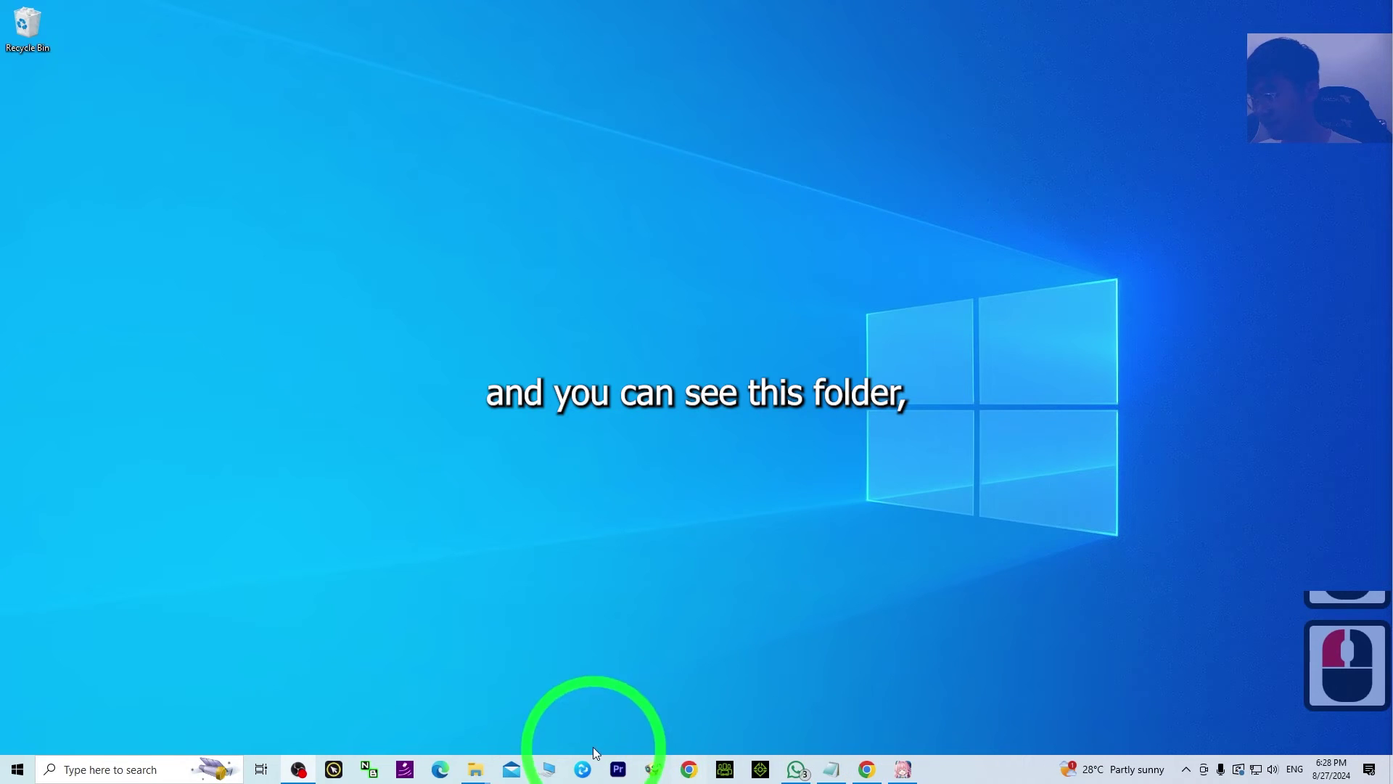
# Restore the sd-webui-tku File Explorer window from the taskbar.
pyautogui.doubleClick(570, 700)
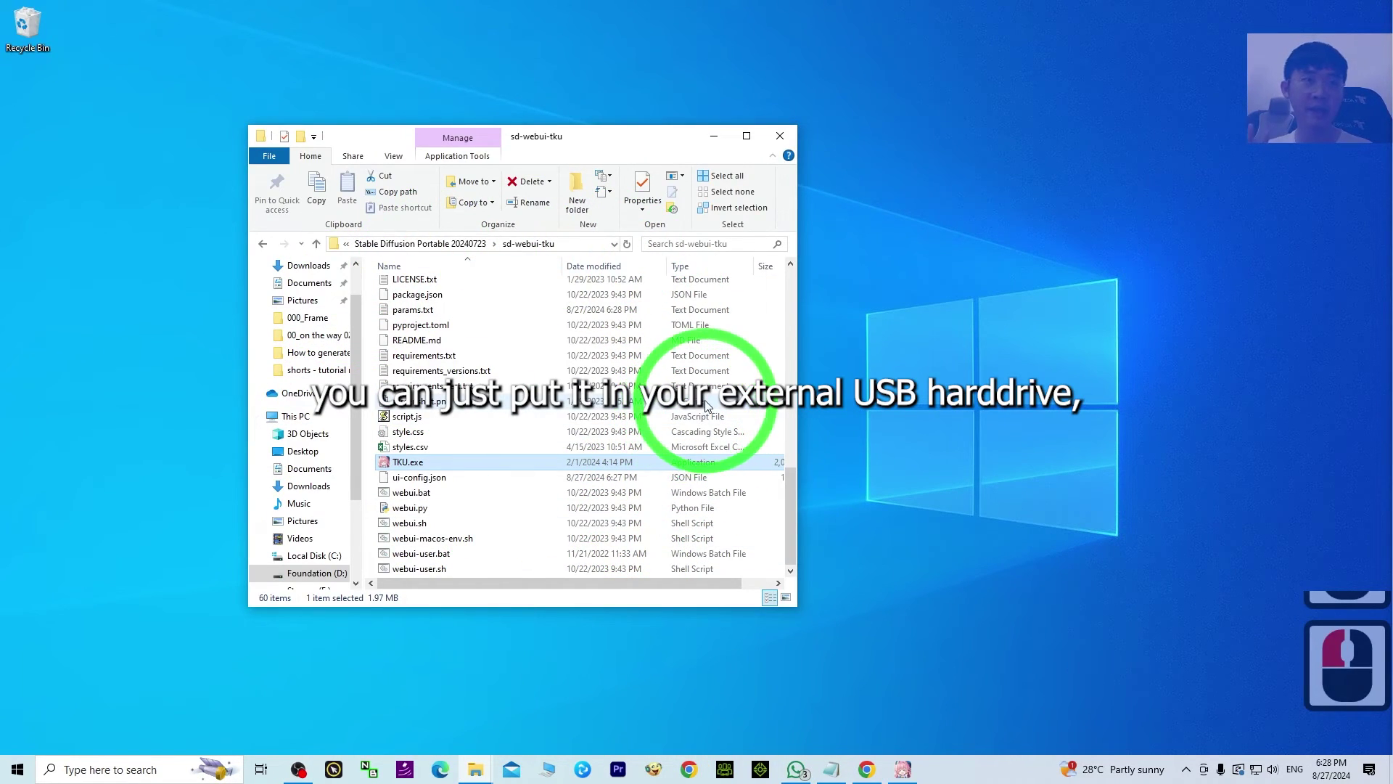